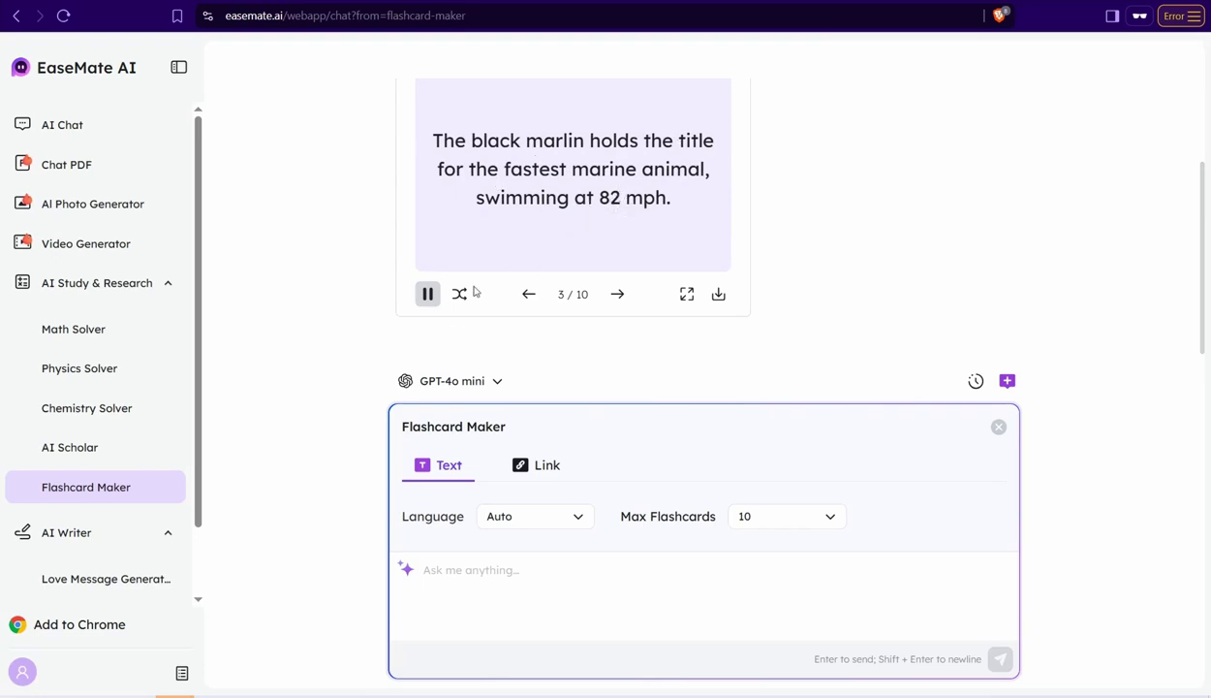
Pause the marine-animal flashcard slideshow on card 3.
left_click(436, 303)
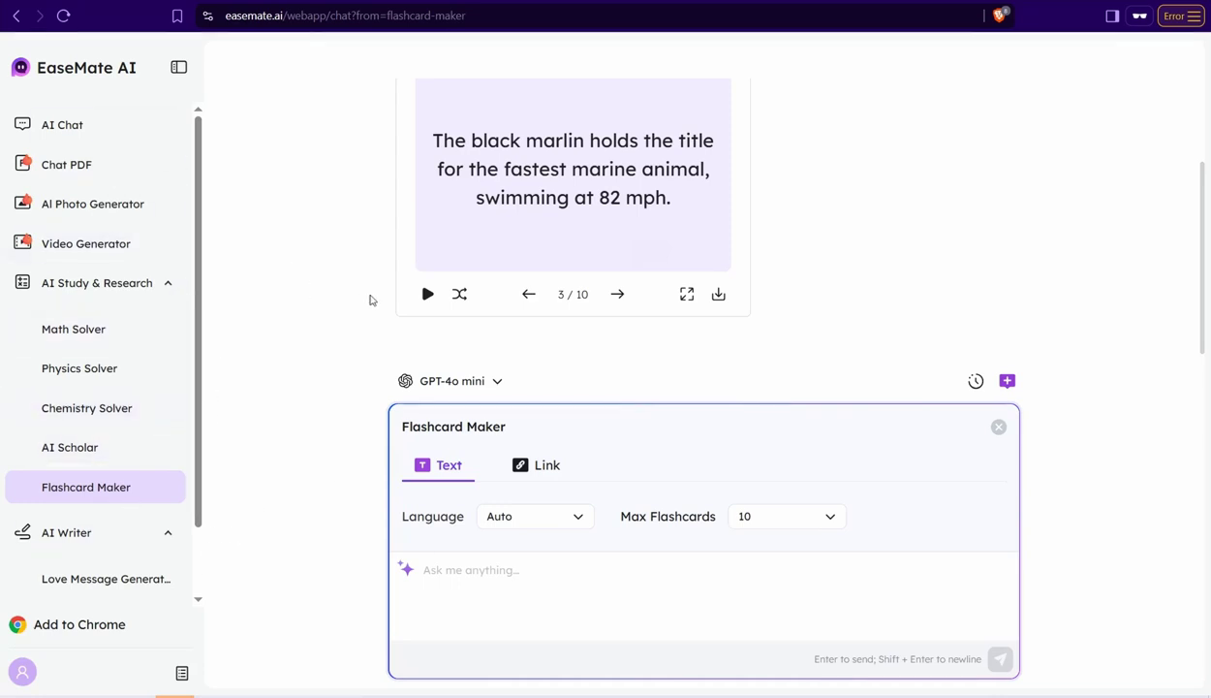
Return to the EaseMate AI home page and go to the AI Citation Generator.
left_click(82, 73)
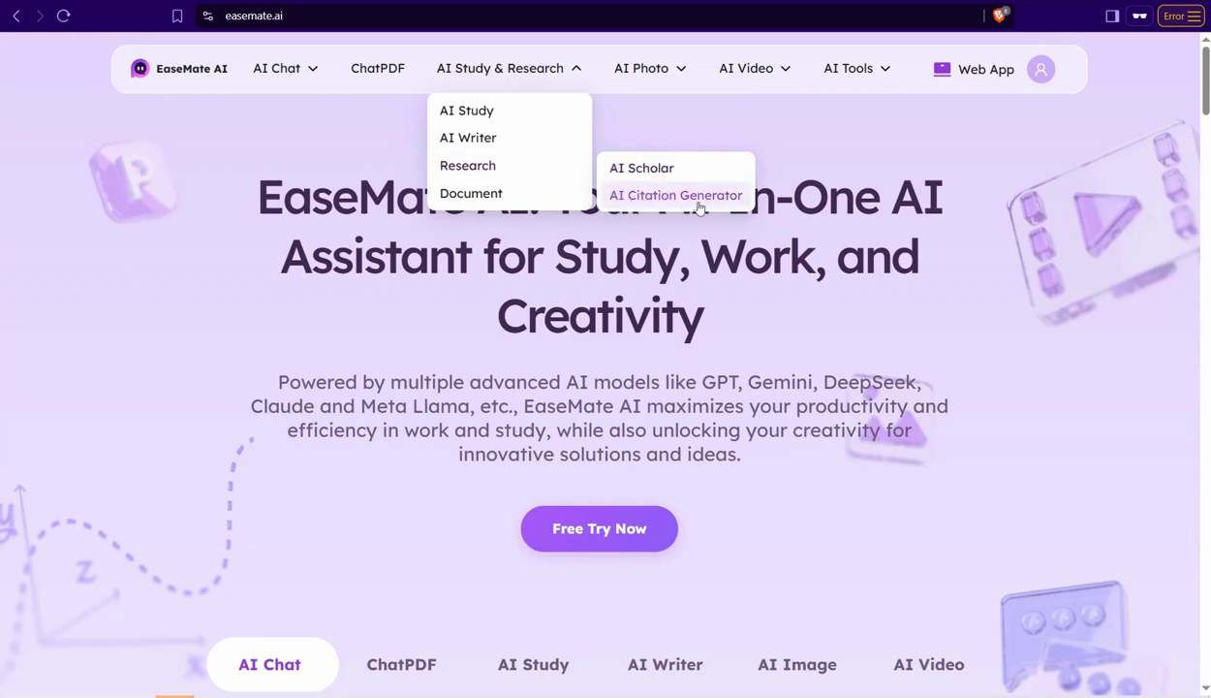
left_click(658, 198)
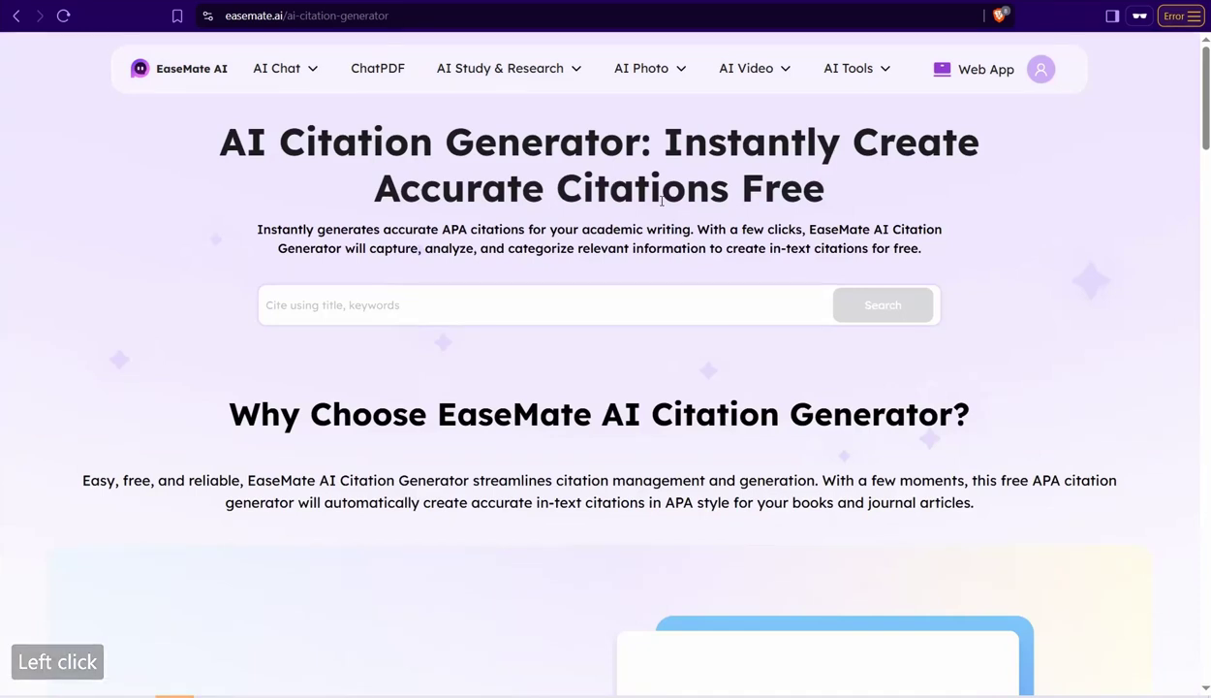
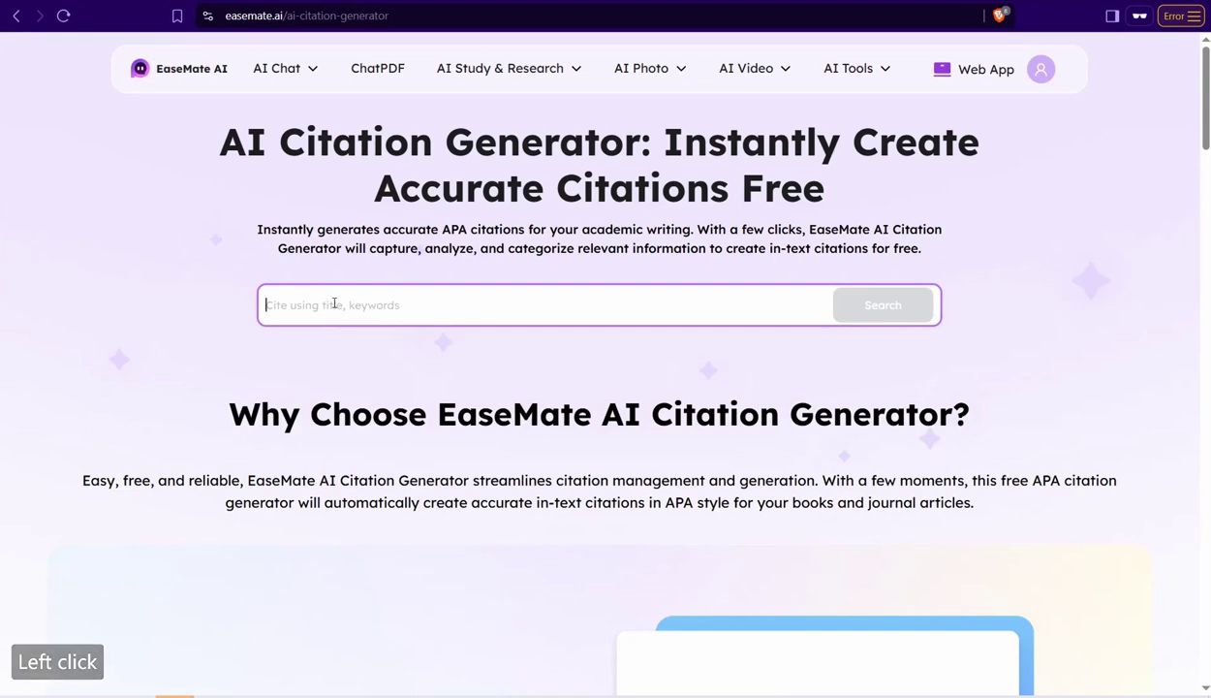
Search 'dogs love humans' and generate an APA citation for the 'Labors of love' article.
type("dogs")
key("space")
type("love")
key("space")
type("huan")
key("BackSpace")
key("BackSpace")
type("mans")
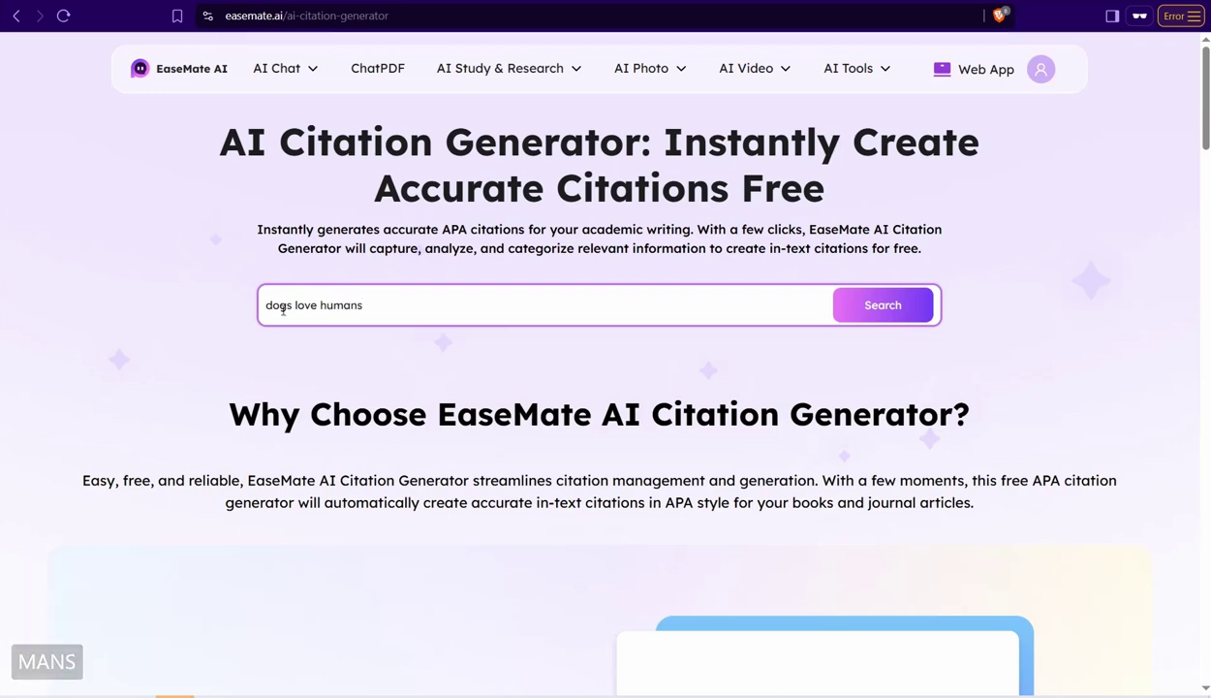
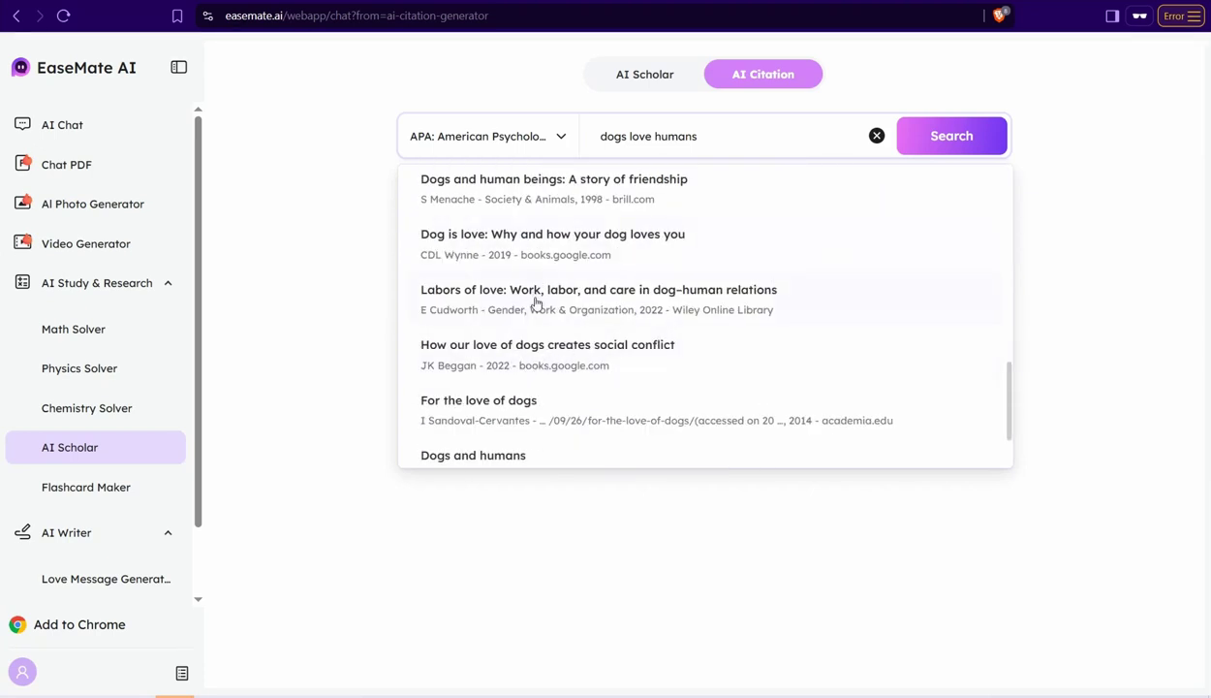
left_click(548, 299)
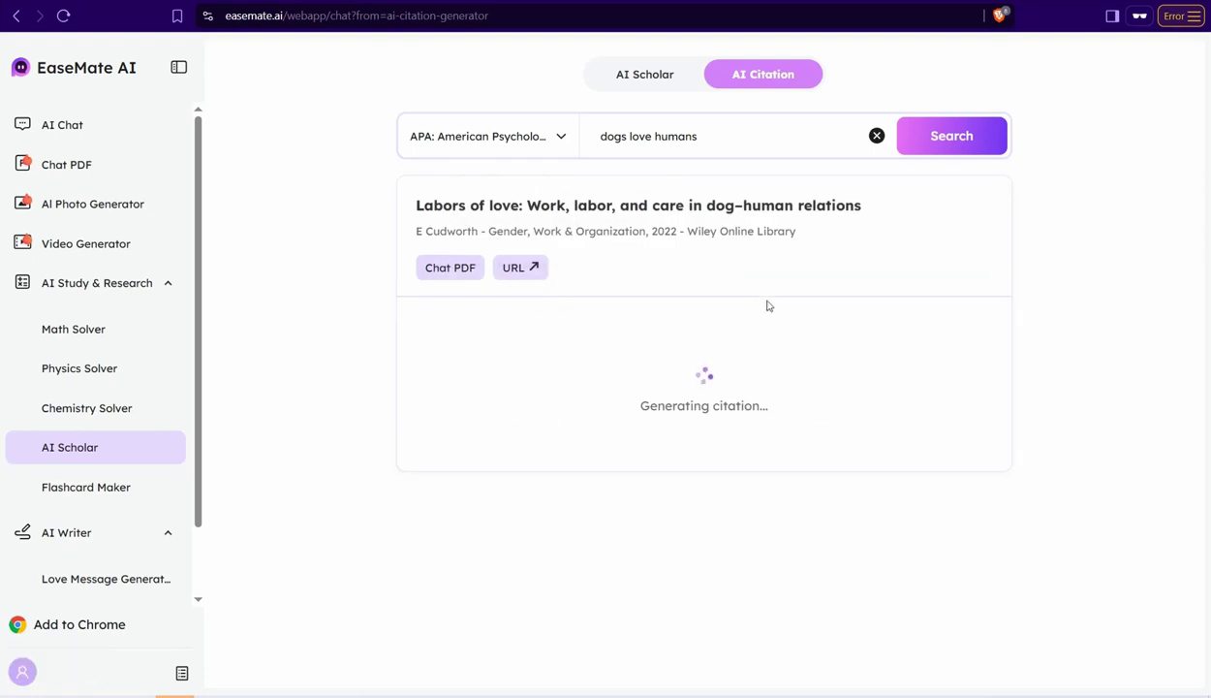